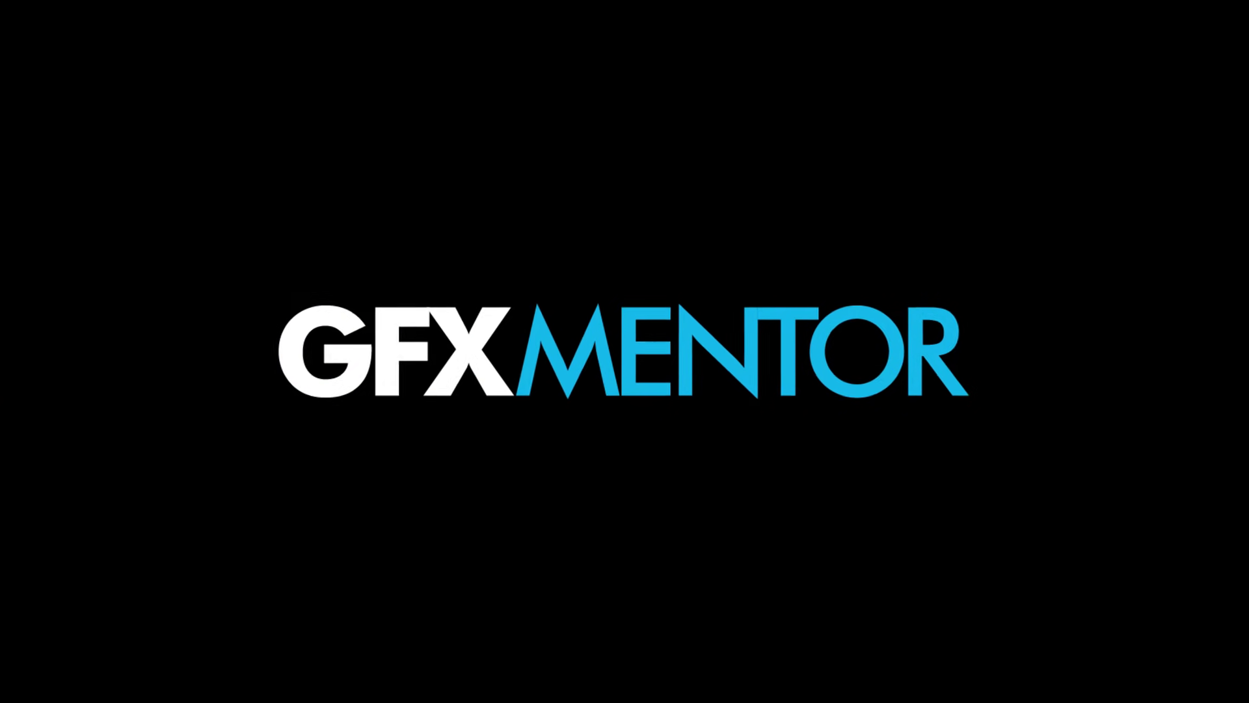
# Scrub the playhead to about 00:00:06:23 where the leaf clip plays over the cherry branch
pyautogui.moveTo(367, 515); pyautogui.dragTo(782, 188)
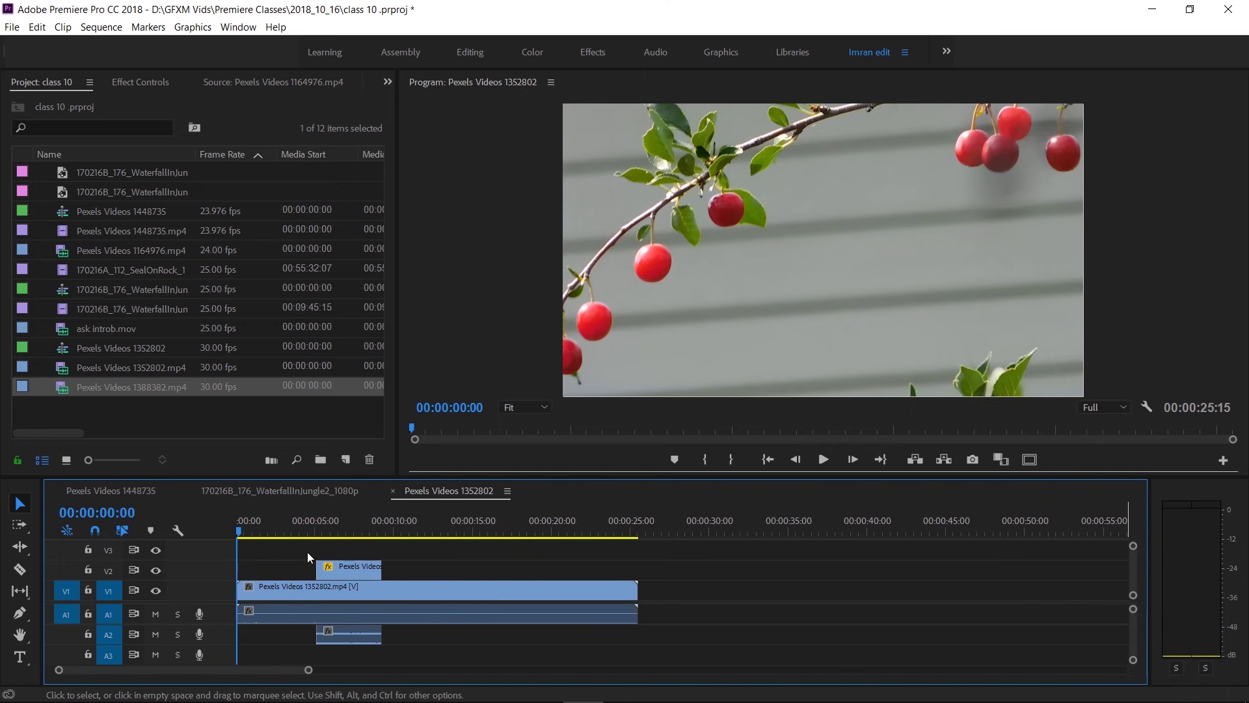
pyautogui.moveTo(241, 533); pyautogui.dragTo(354, 532)
pyautogui.moveTo(353, 532); pyautogui.dragTo(833, 178)
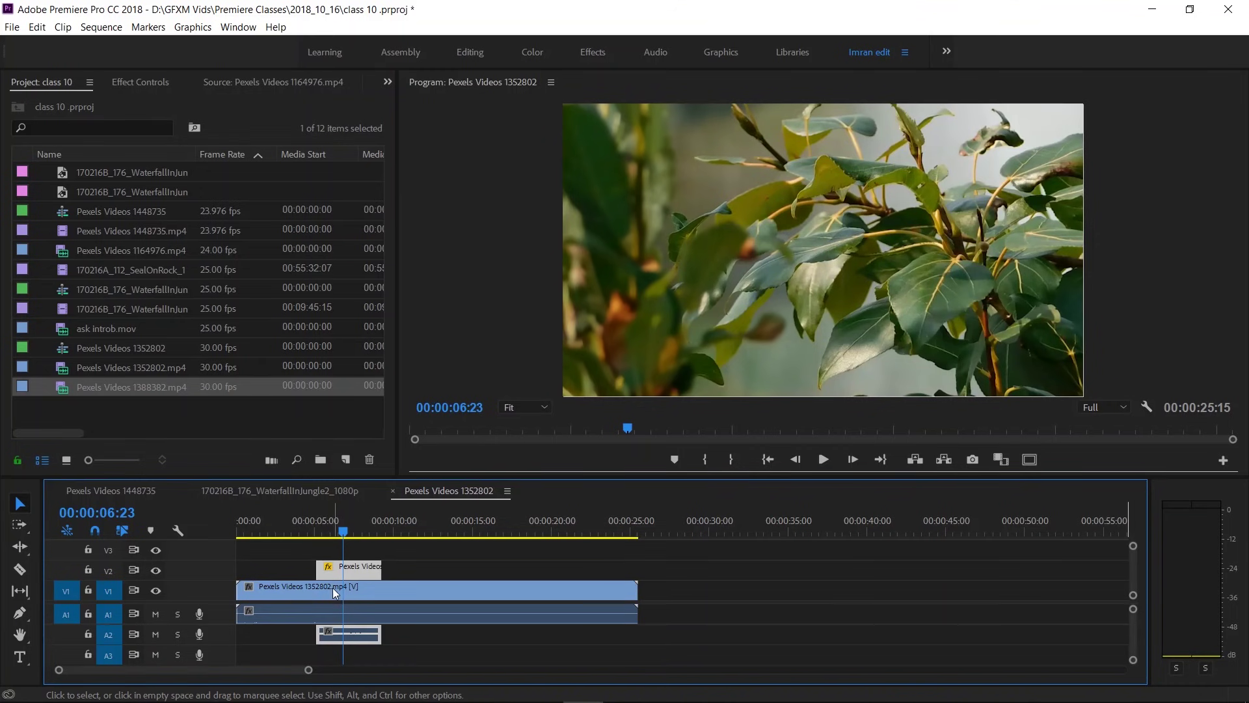
# Select the leaf clip on track V2 in the timeline
pyautogui.click(363, 590)
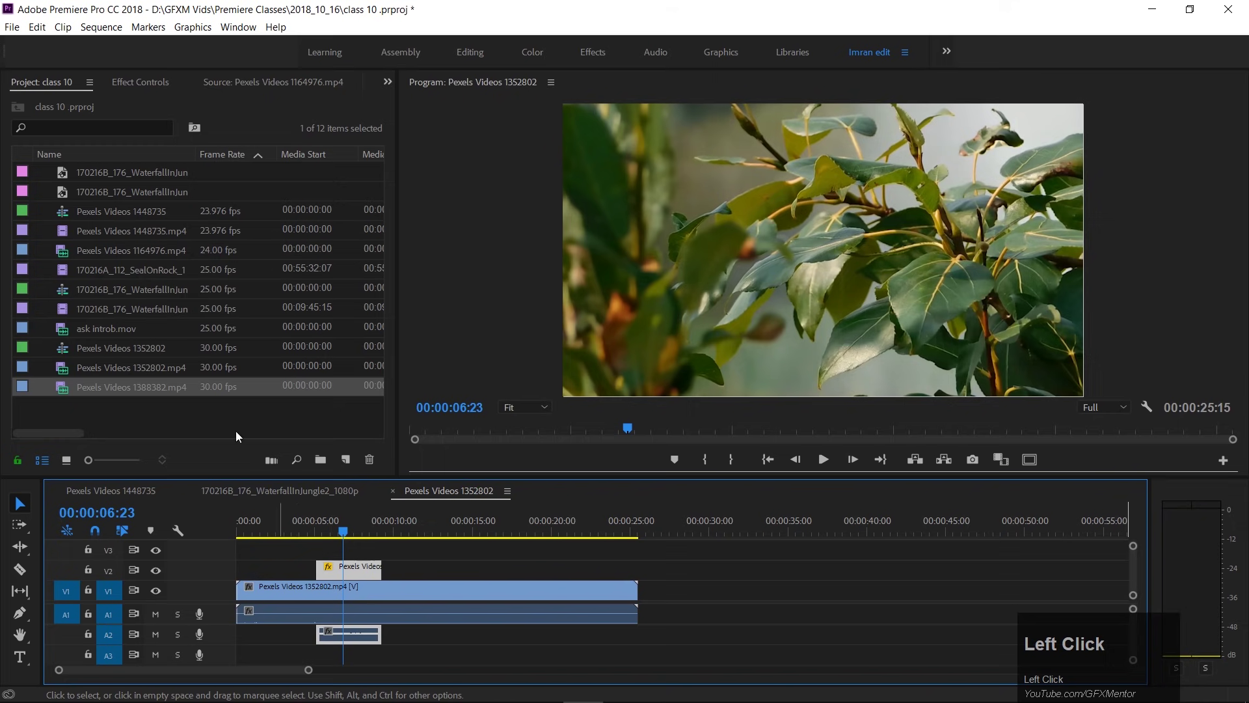
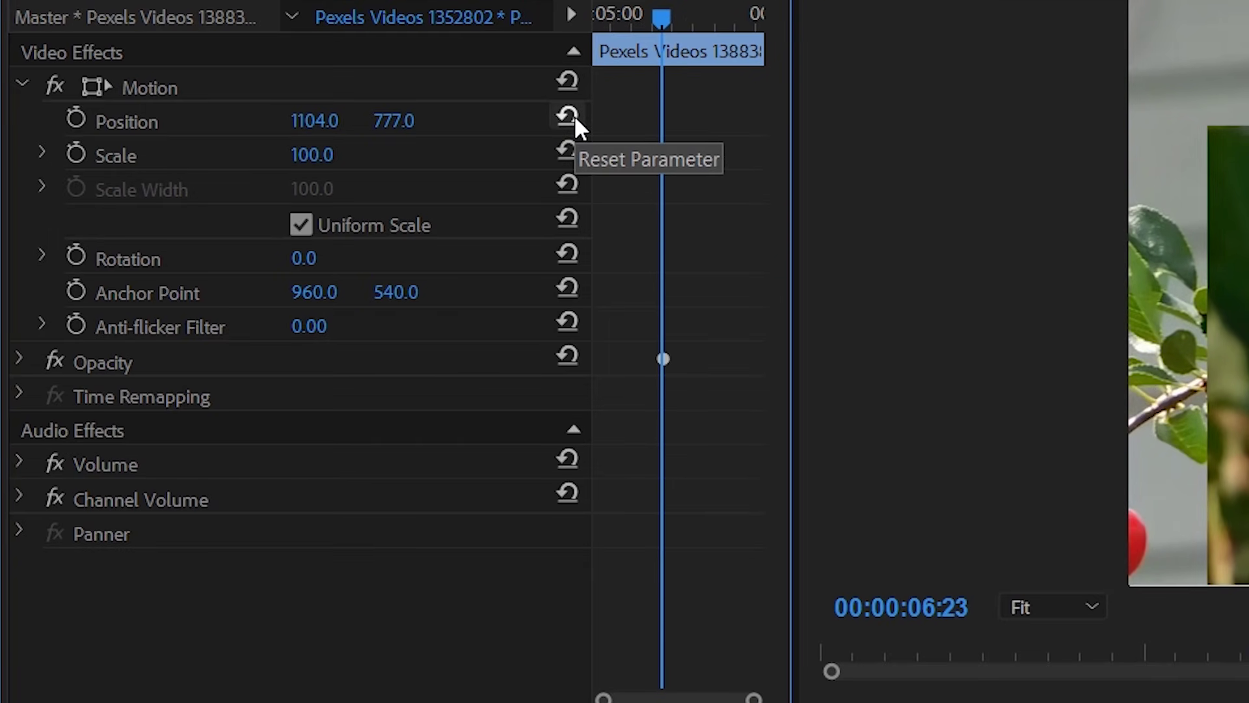
# Reset the leaf clip's Position to the centred default of 960, 540
pyautogui.click(290, 170)
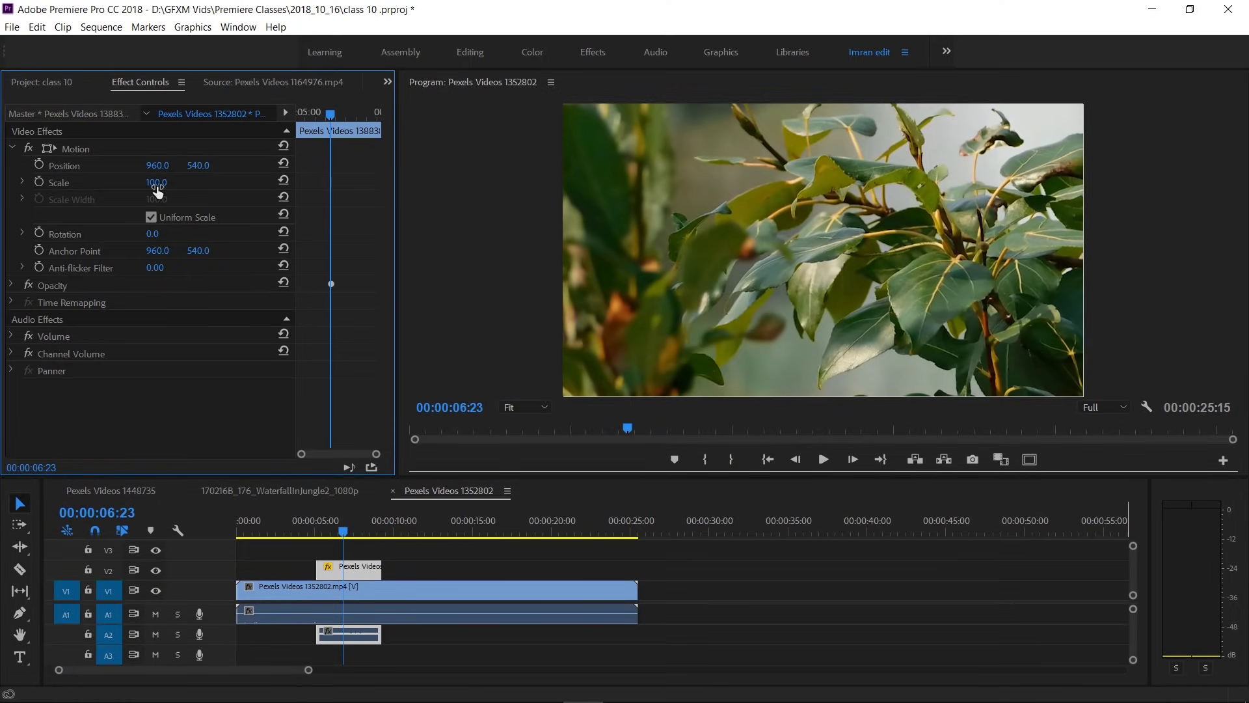
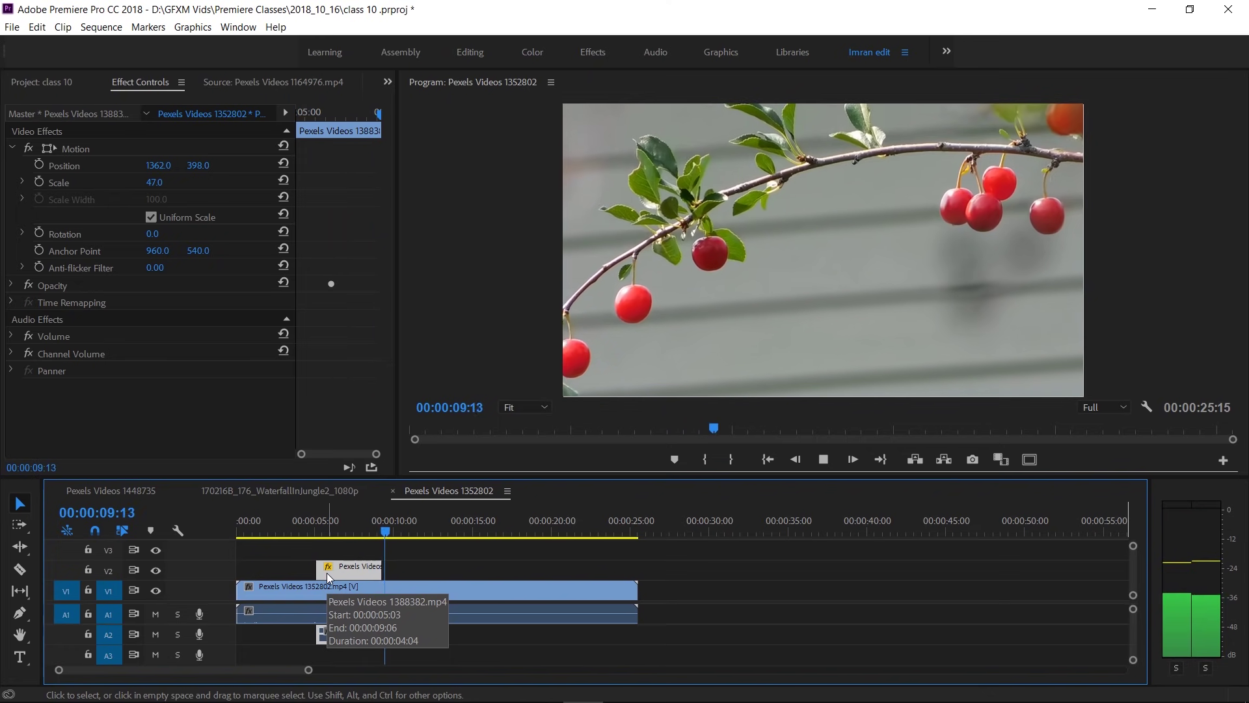
# Move the playhead a little later in the sequence over the leaf inset
pyautogui.moveTo(341, 539); pyautogui.dragTo(718, 295)
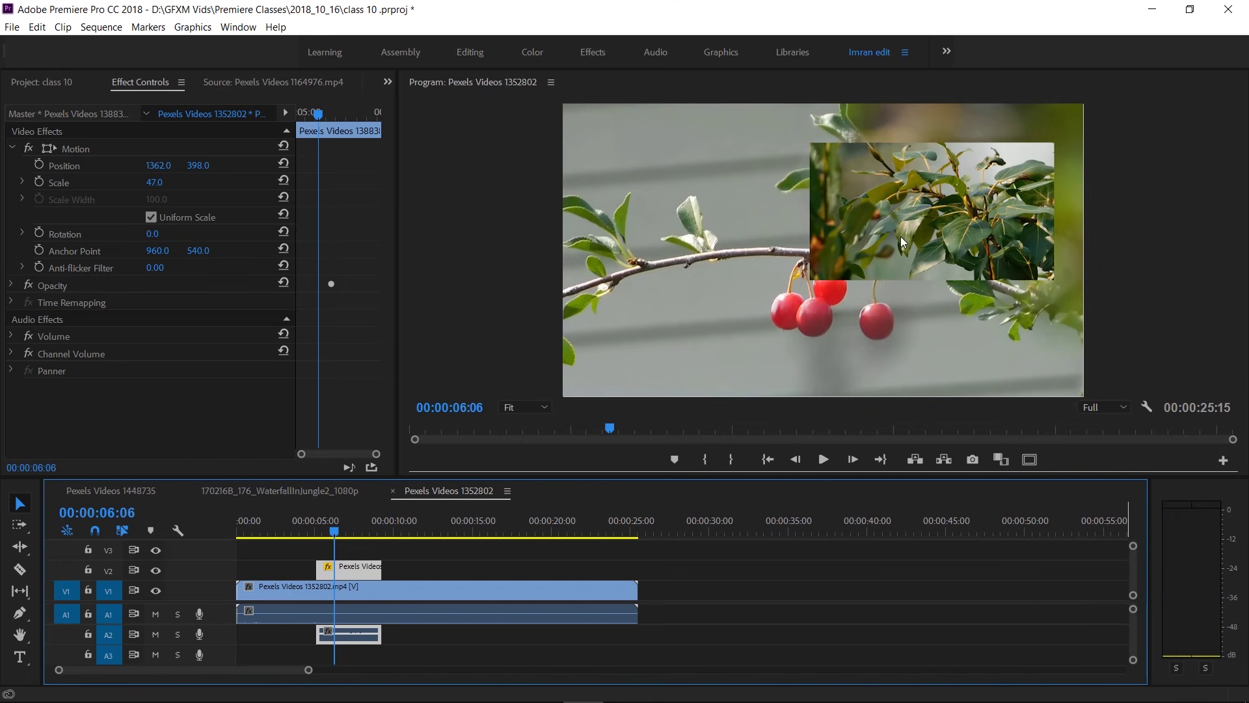
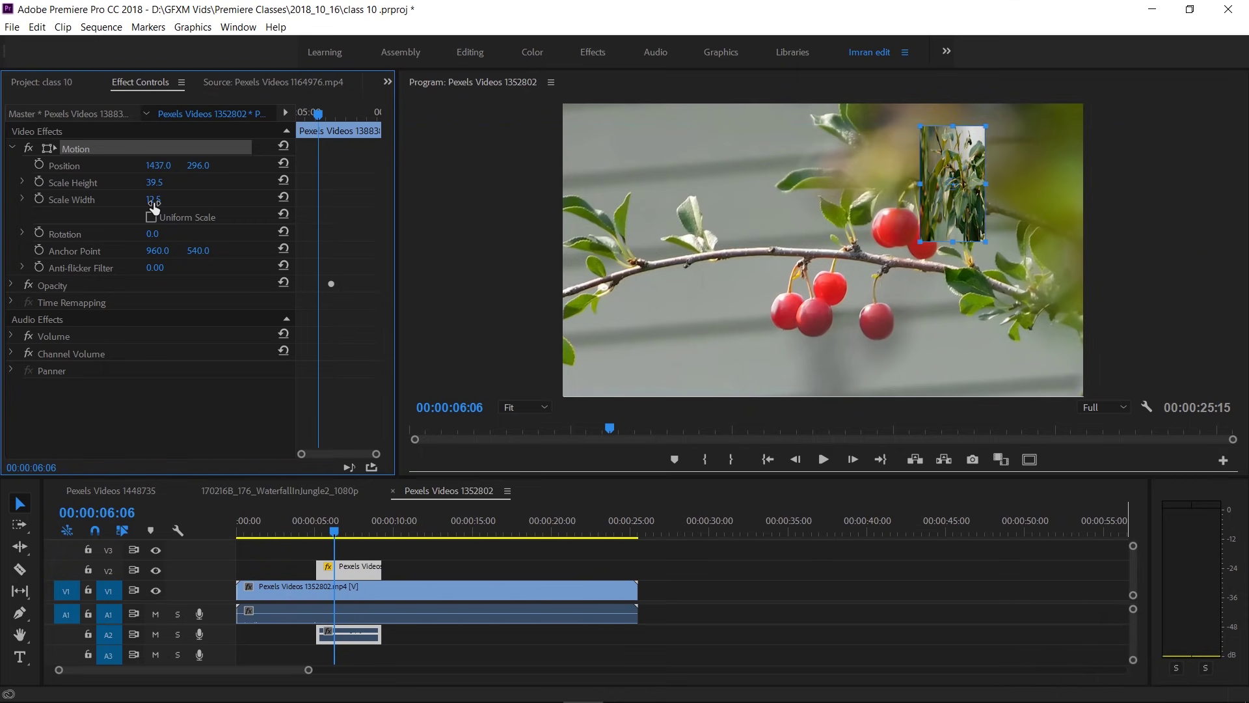
# Stretch the leaf clip's width and height independently, then shrink it back to a 38% uniform inset
pyautogui.moveTo(158, 208); pyautogui.dragTo(157, 216)
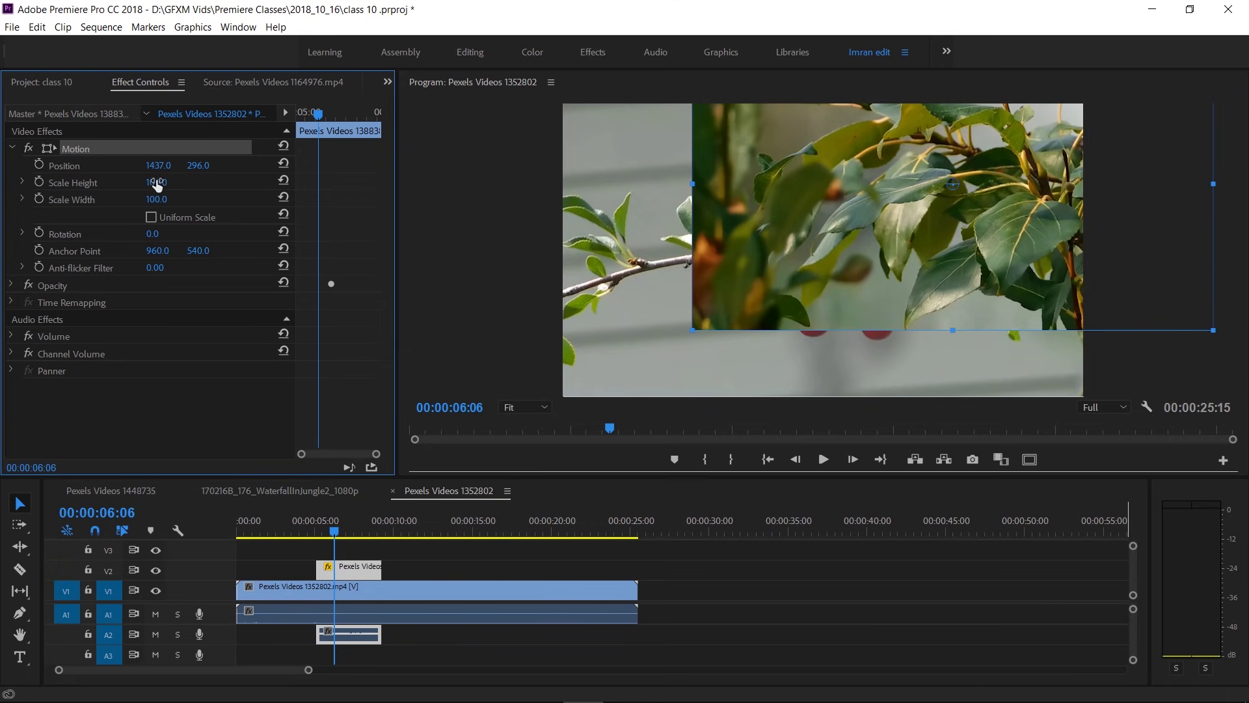
pyautogui.moveTo(152, 222); pyautogui.dragTo(281, 235)
# Undo stray changes and tilt the leaf clip to -7.5° rotation
pyautogui.press('ctrl+z')
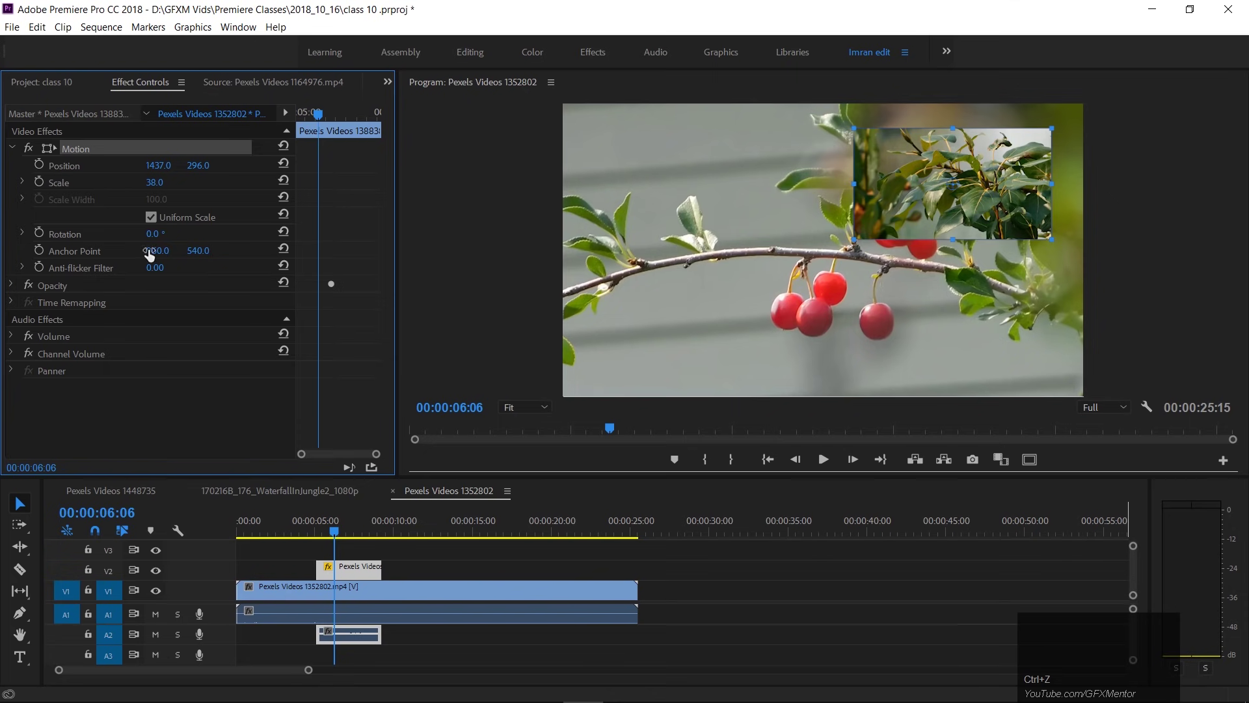
pyautogui.moveTo(154, 239); pyautogui.dragTo(127, 252)
pyautogui.press('ctrl+z')
pyautogui.click(27, 241)
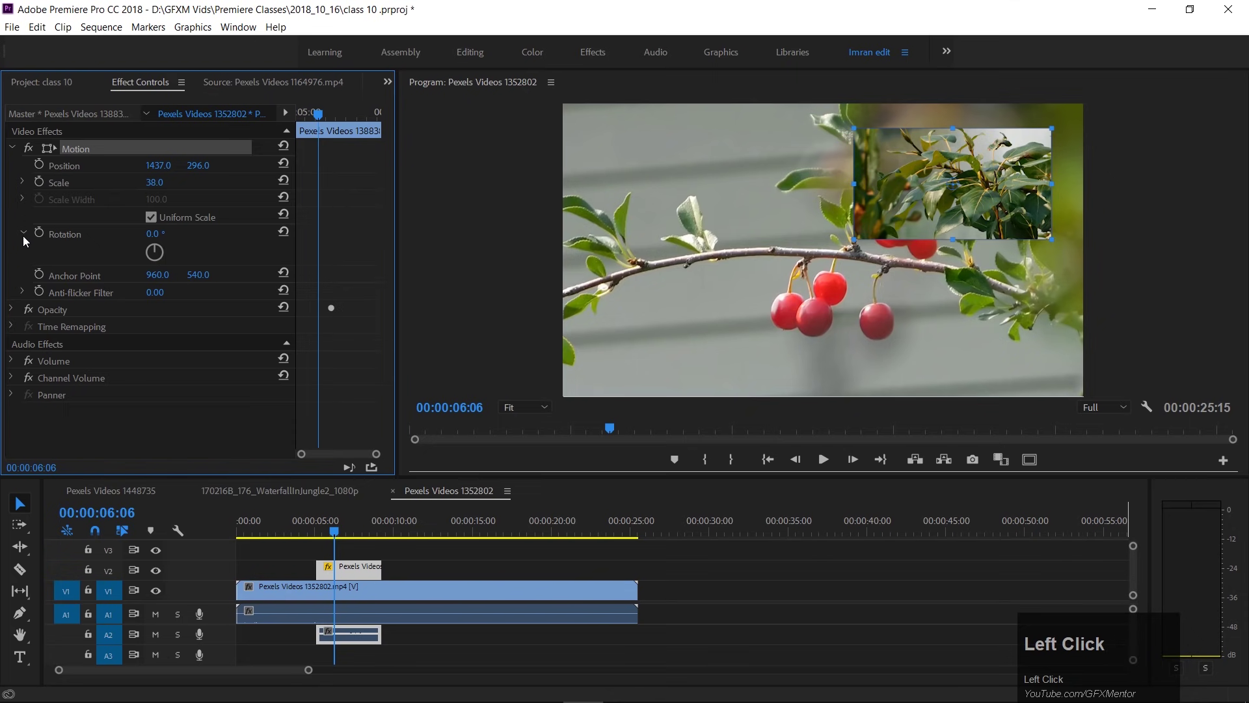
pyautogui.moveTo(162, 252); pyautogui.dragTo(152, 194)
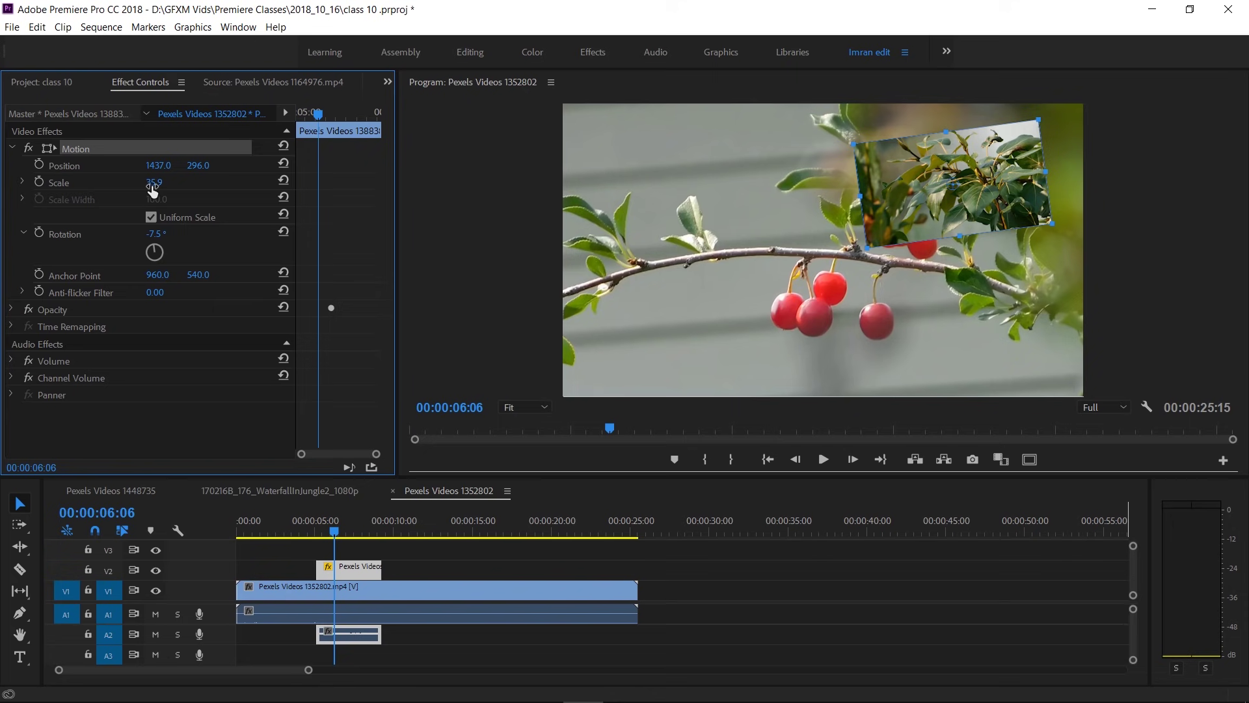
# Straighten and enlarge the leaf clip, centre it, and move its anchor point to 1906.9, 1072.7
pyautogui.moveTo(156, 192); pyautogui.dragTo(163, 285)
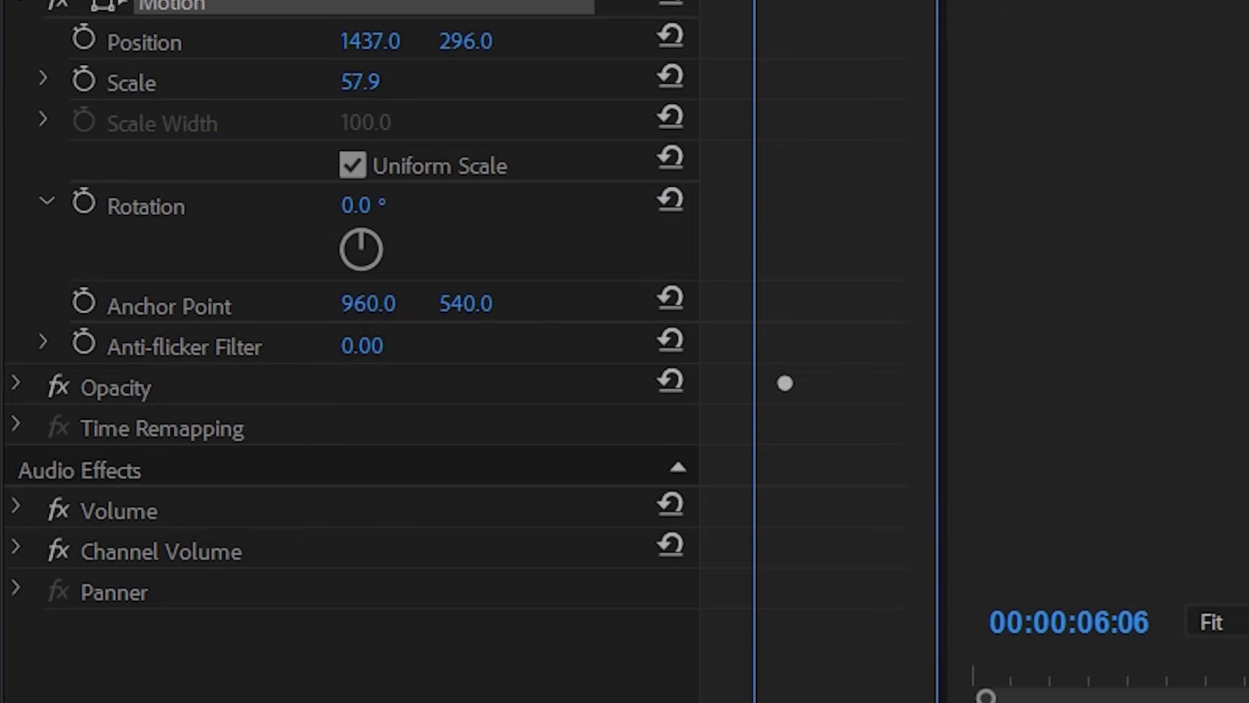
pyautogui.moveTo(851, 288); pyautogui.dragTo(834, 232)
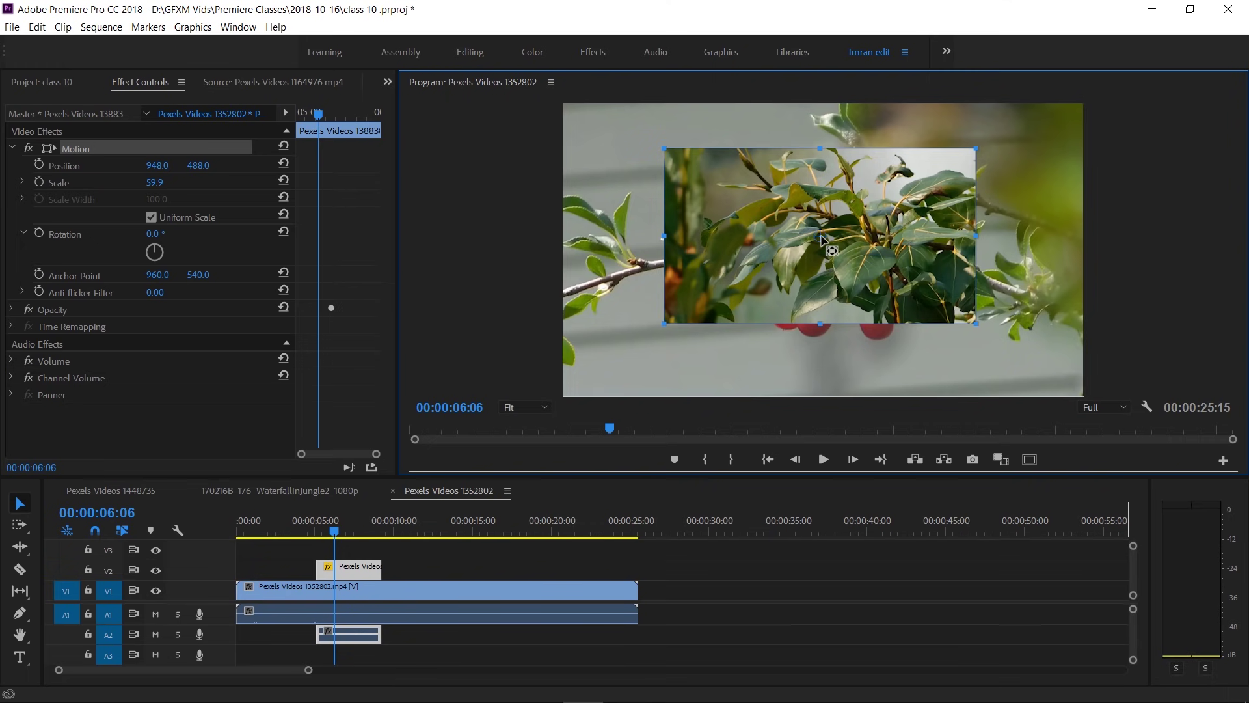
pyautogui.moveTo(823, 241); pyautogui.dragTo(166, 188)
# Scale the leaf clip to 64.9%, rotate it 2°, and shift its anchor point and position together
pyautogui.moveTo(163, 189); pyautogui.dragTo(164, 195)
pyautogui.moveTo(160, 190); pyautogui.dragTo(157, 283)
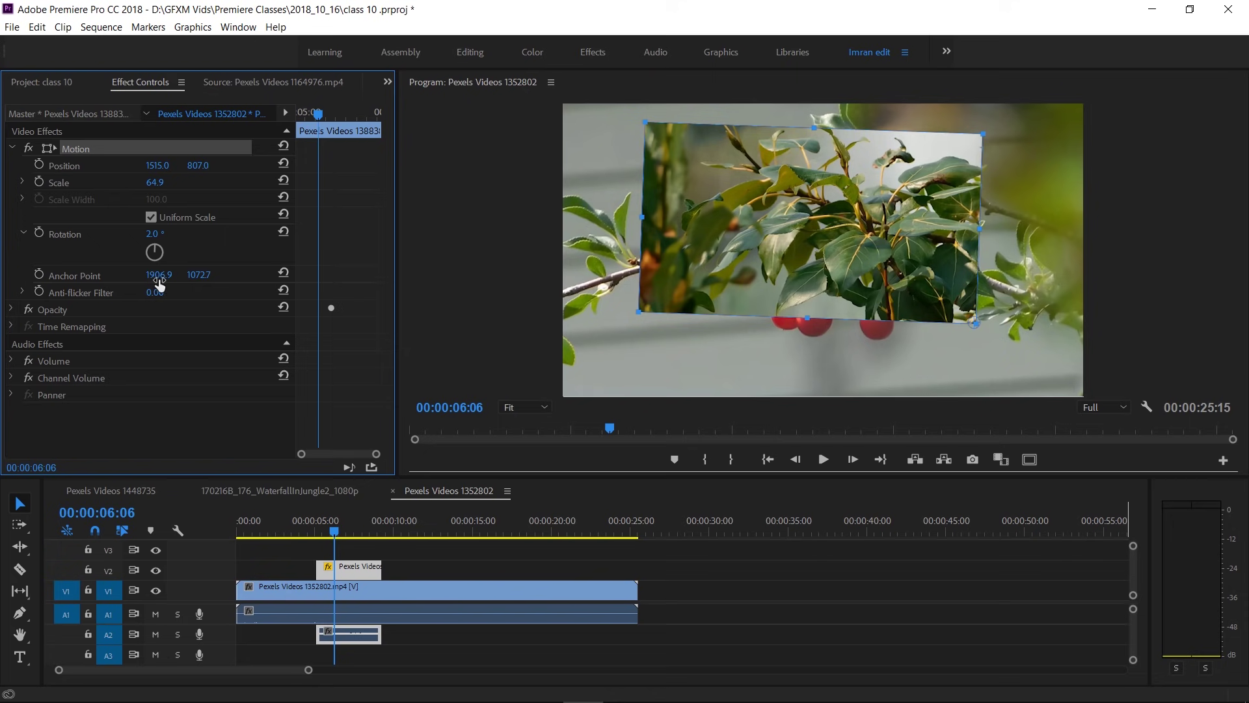
pyautogui.moveTo(166, 285); pyautogui.dragTo(979, 328)
pyautogui.moveTo(963, 328); pyautogui.dragTo(306, 278)
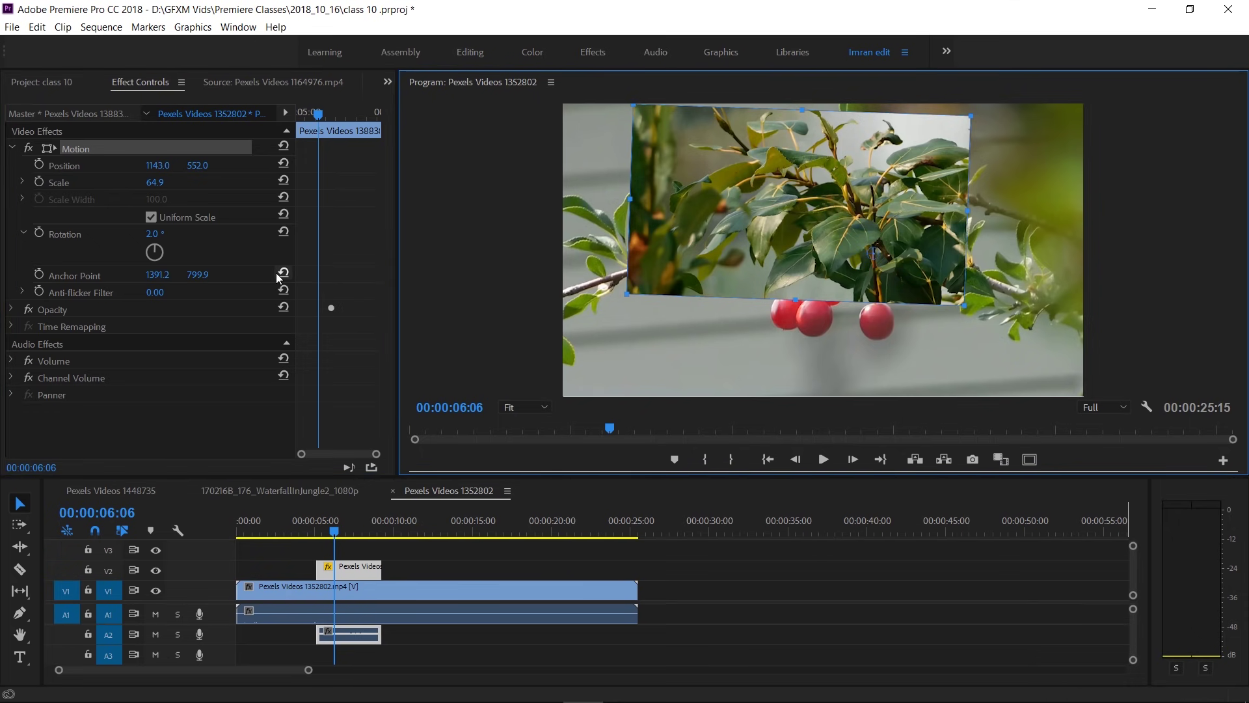
# Reset the anchor point and all Motion settings to full frame (960, 540, scale 100), then play the sequence
pyautogui.click(289, 278)
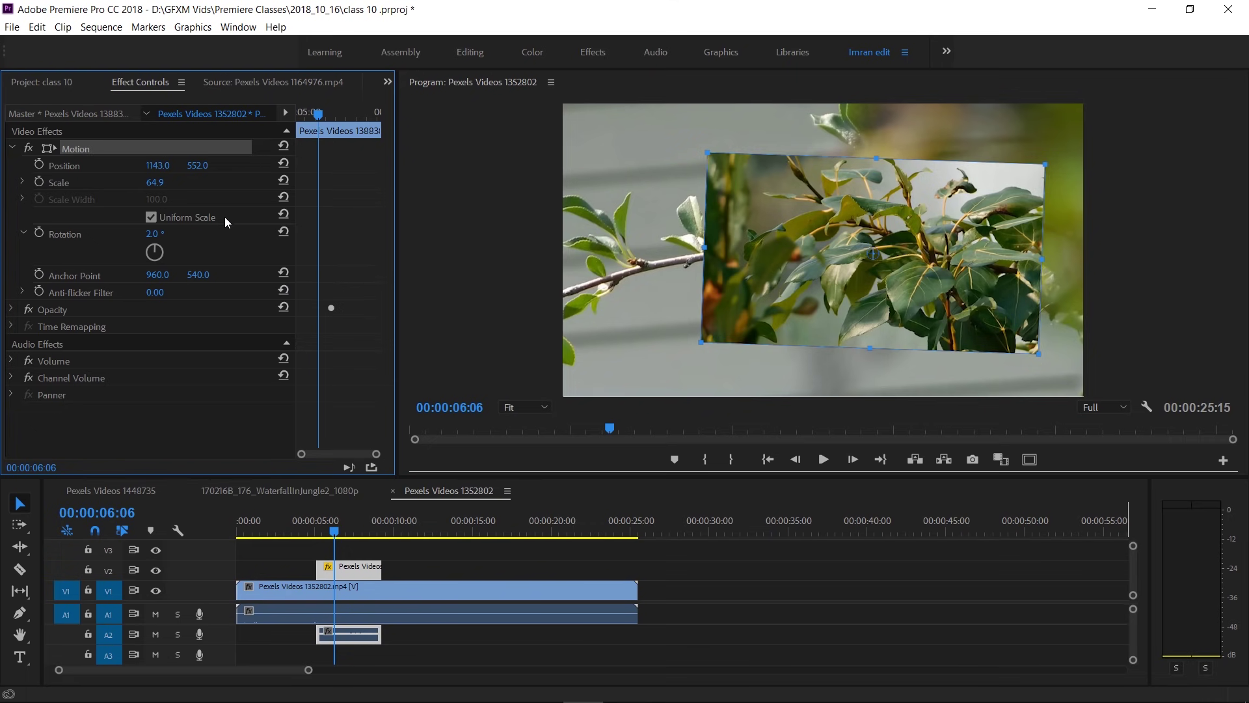
pyautogui.click(286, 149)
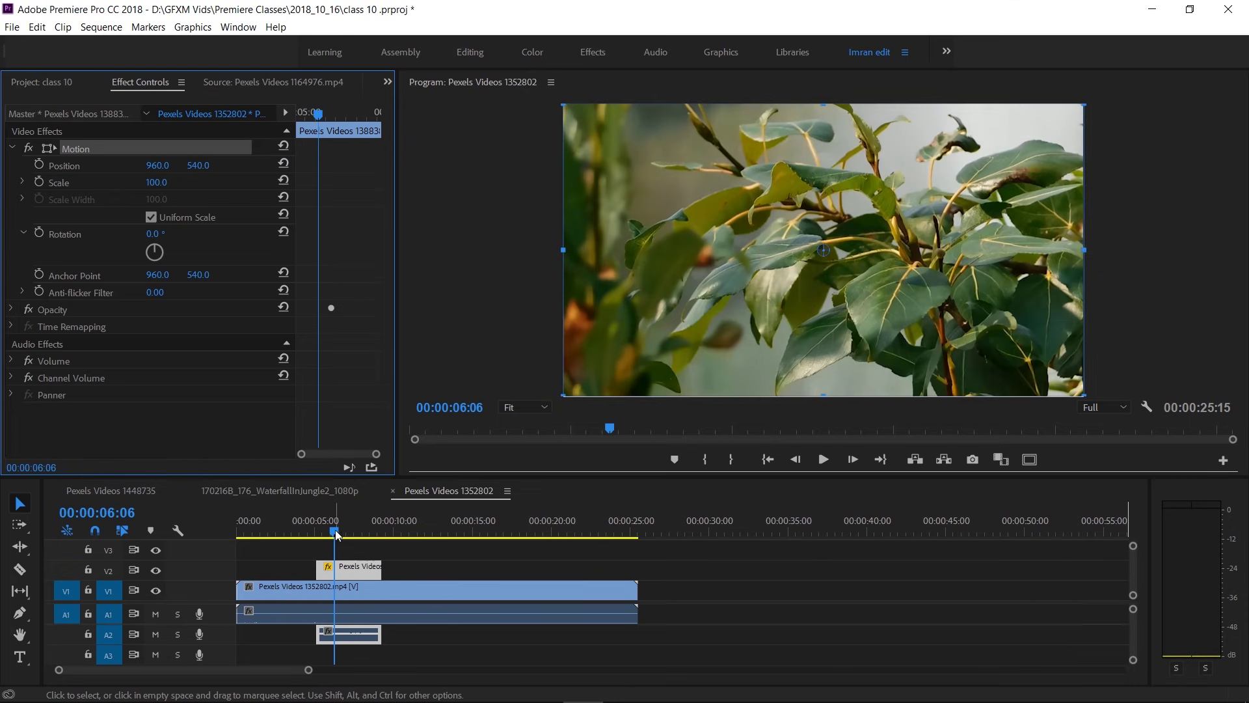
pyautogui.moveTo(338, 531); pyautogui.dragTo(325, 530)
pyautogui.press('space')
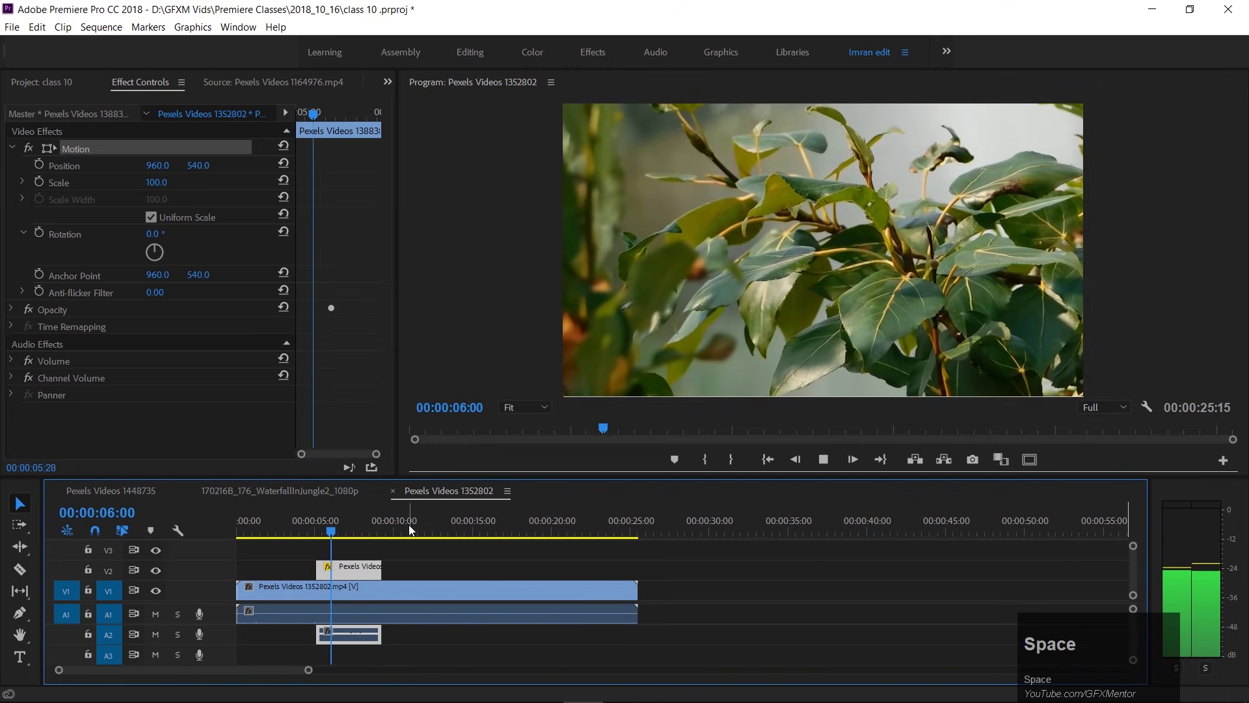